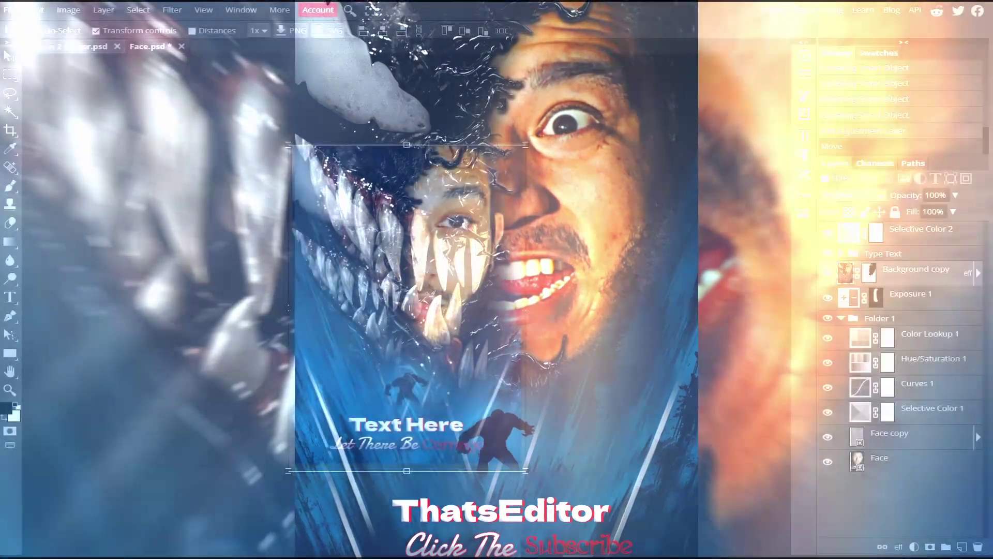
- Open the Face smart object's contents (Face.psd) so the sample face can be replaced
scroll("up", 3)
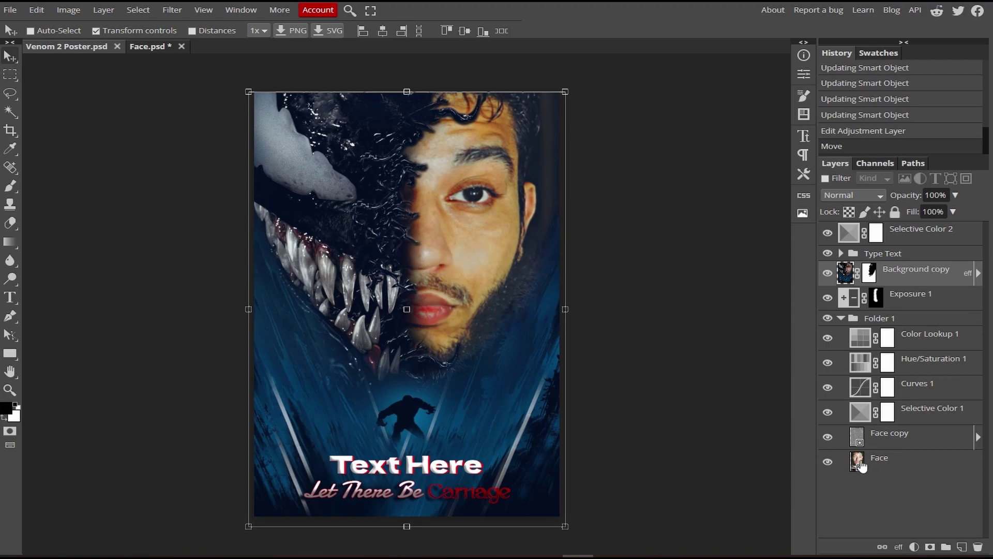
double_click(866, 466)
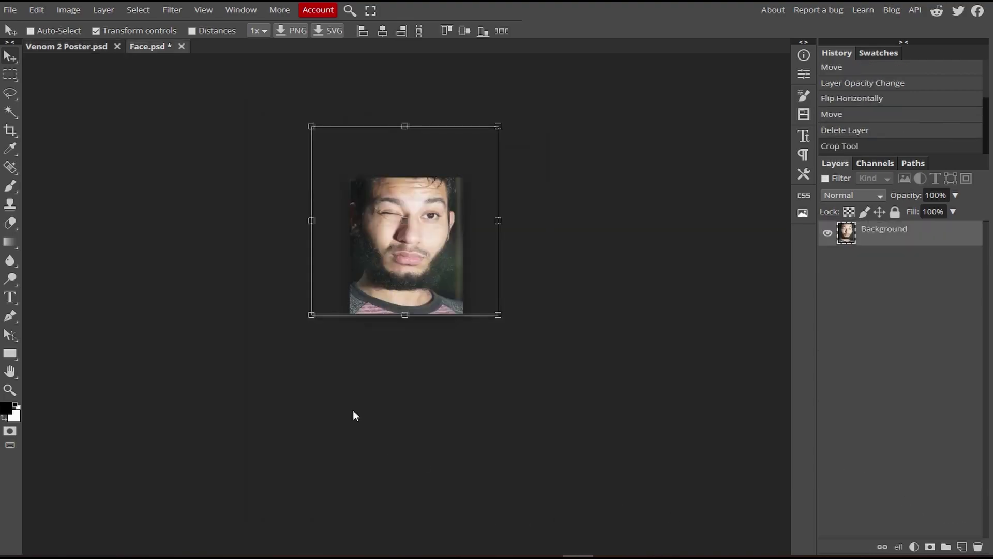
scroll("up", 3)
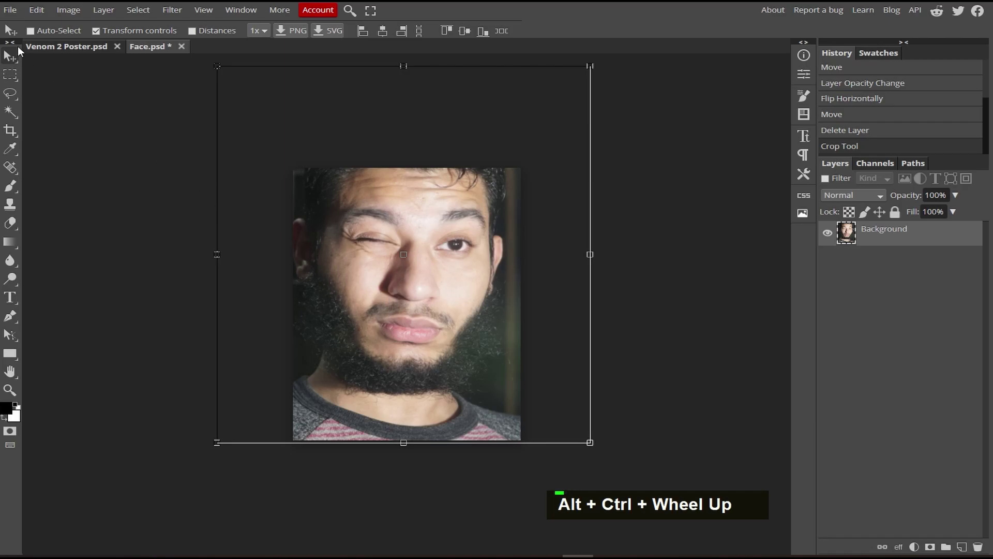
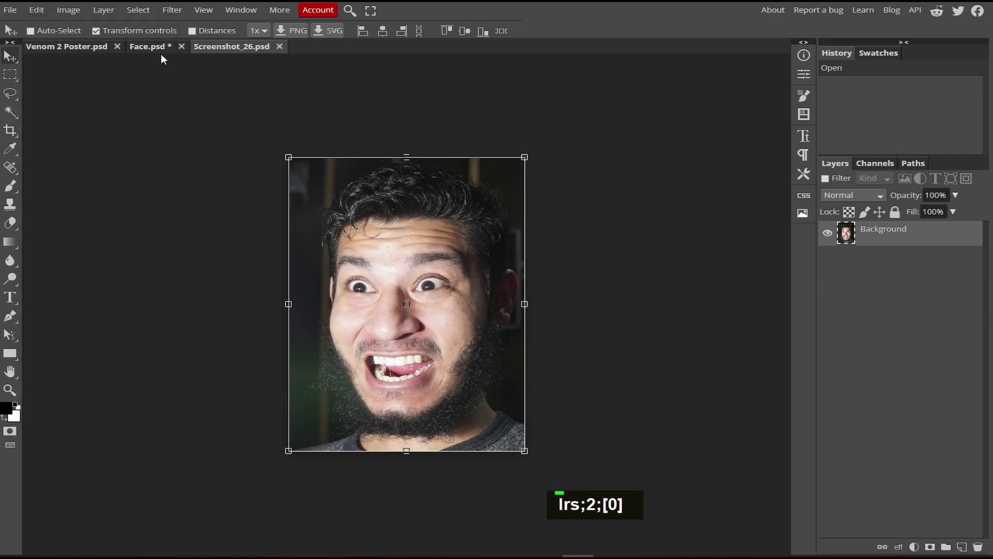
- Bring the new grimacing face photo into Face.psd as a layer above the old face
double_click(41, 10)
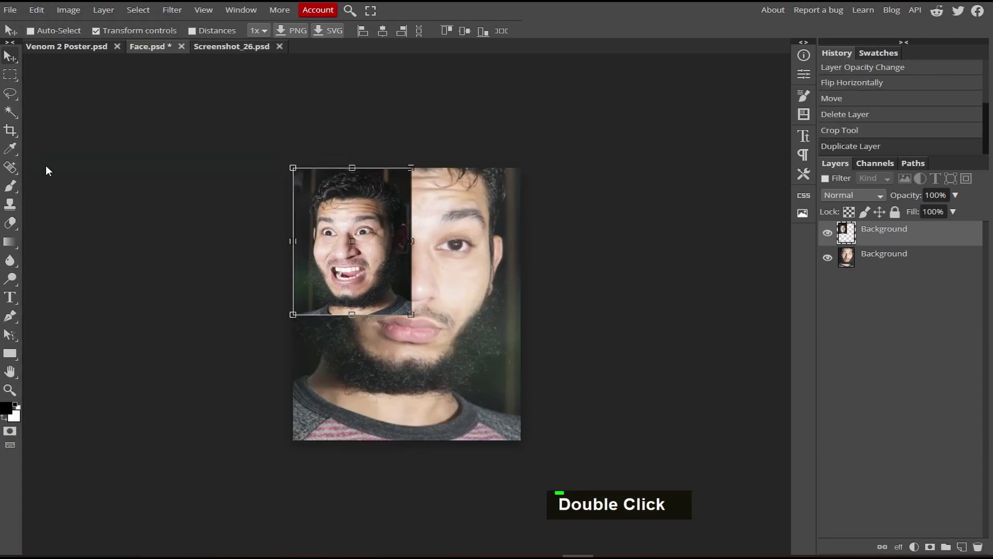
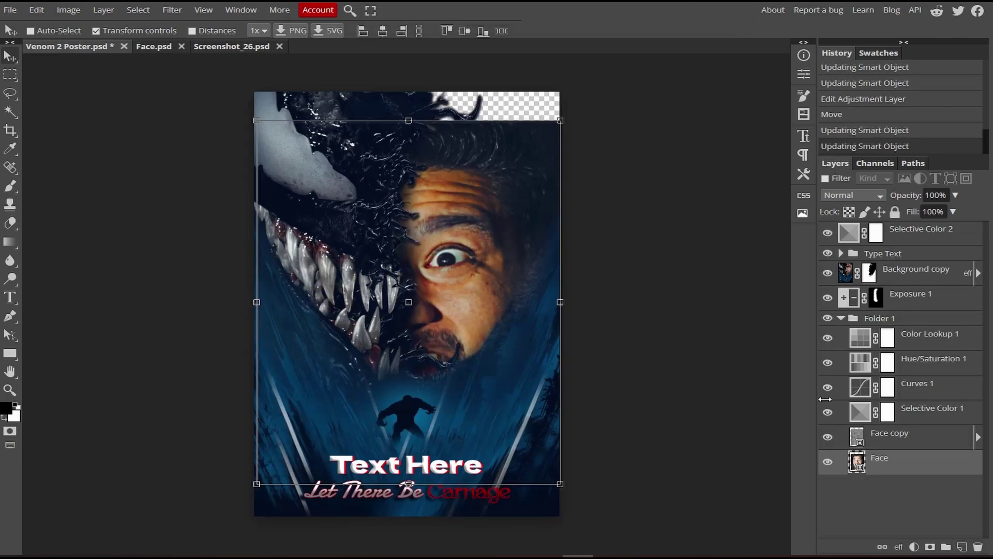
- Expand the Type Text group to reveal the TEXT HERE title layer
left_click(918, 465)
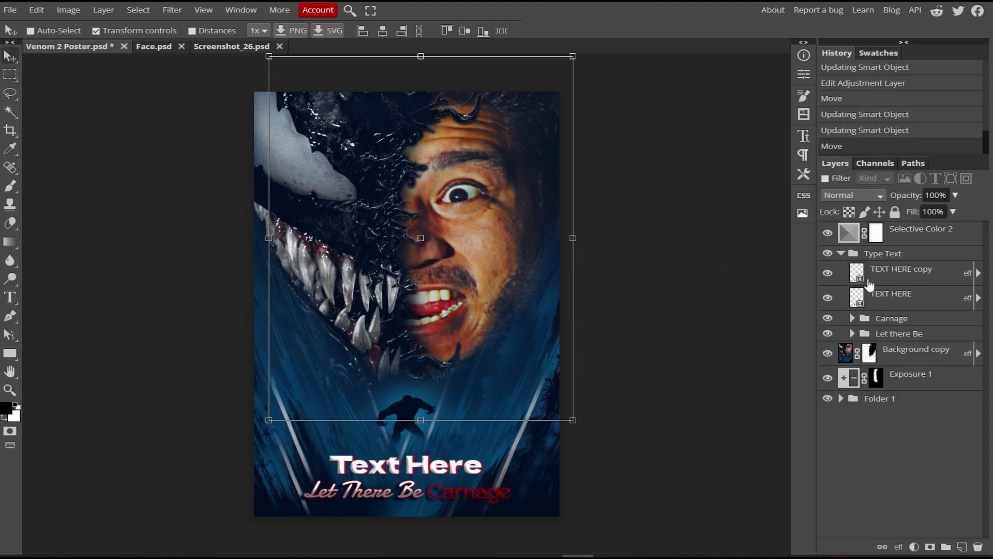
- Retype the poster title inside its smart object as 'thatseditor'
double_click(869, 306)
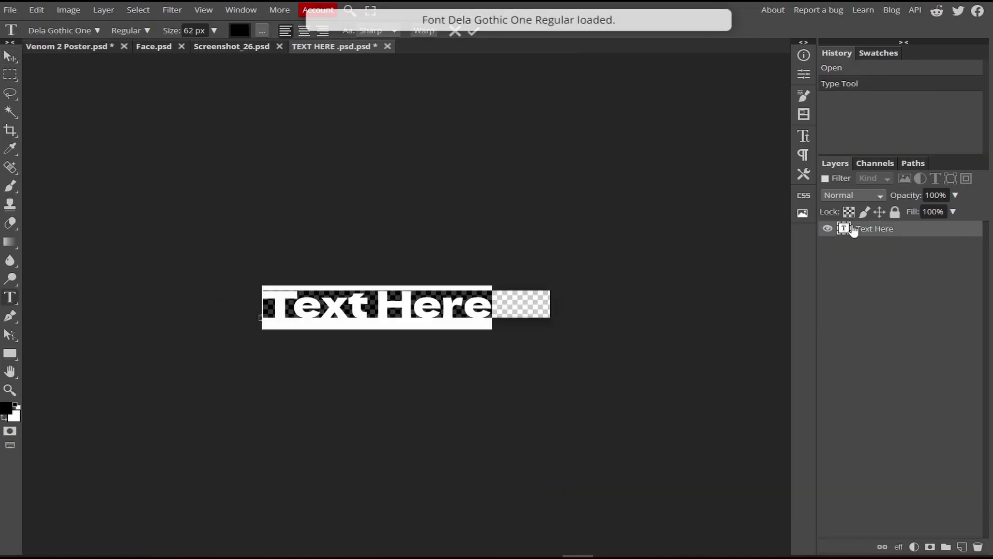
type("thatseditor")
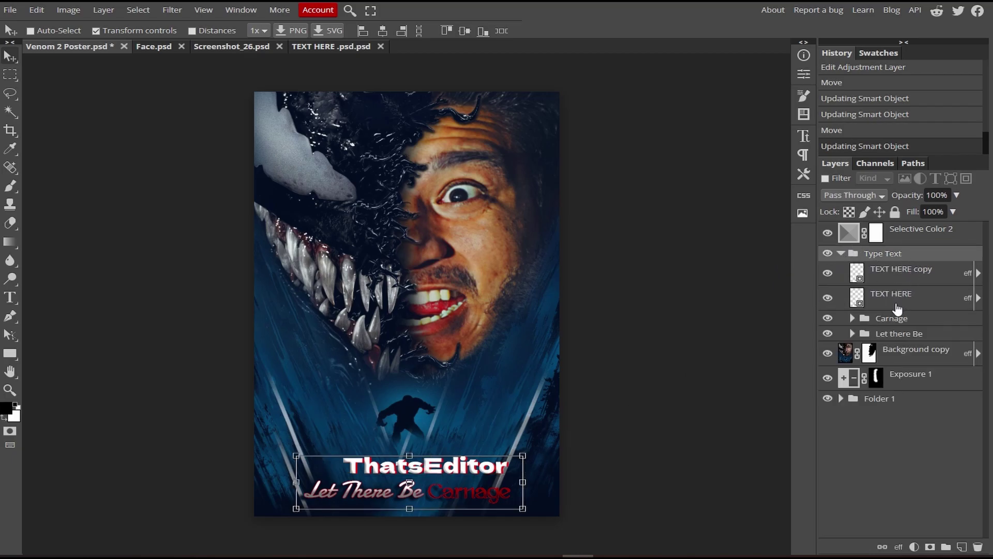
- Select the Carnage word of the tagline in the layers panel
left_click(926, 302)
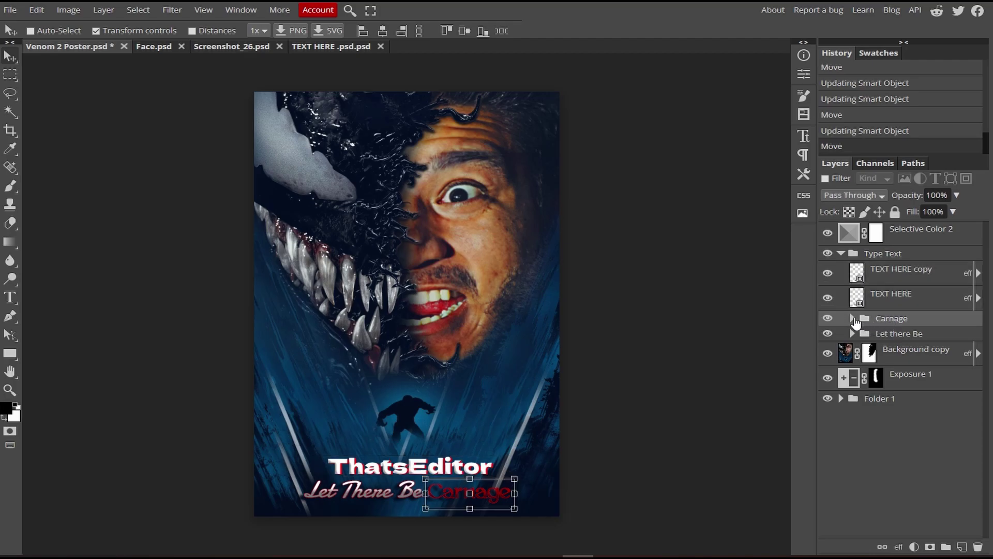
- Replace the red tagline word Carnage with 'subscribe' and return to the poster
double_click(877, 366)
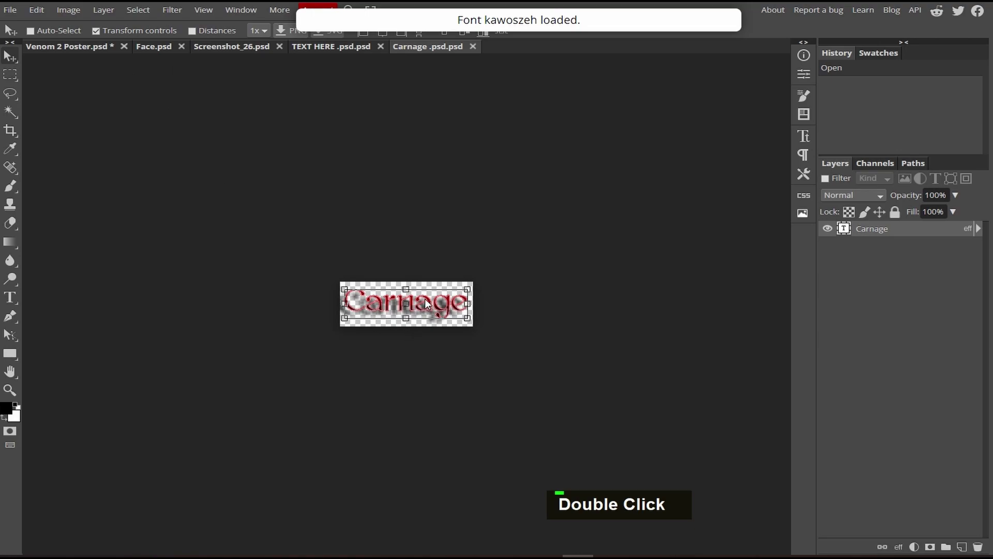
double_click(429, 304)
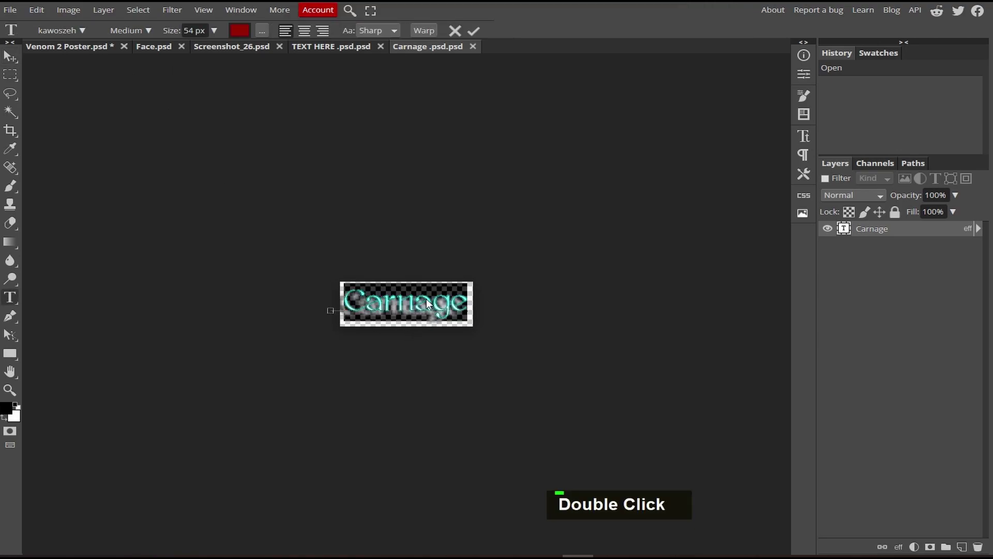
type("subscribe")
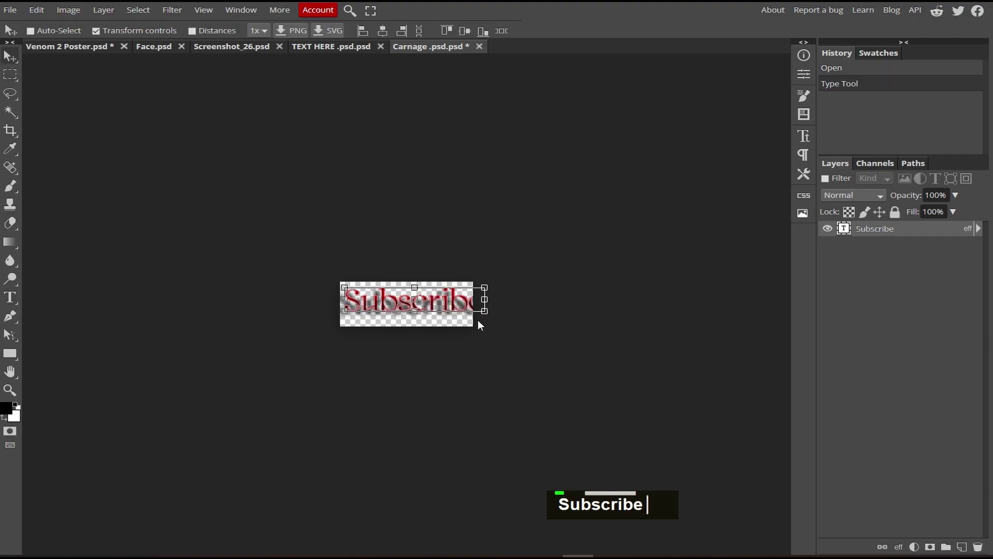
left_click(484, 316)
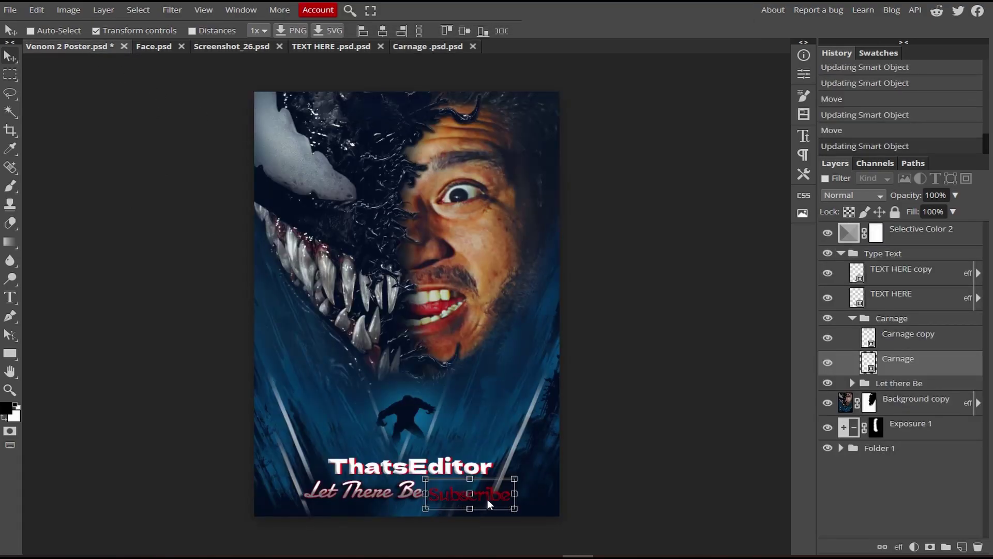
- Open the Let There Be smart object's contents for editing
double_click(887, 323)
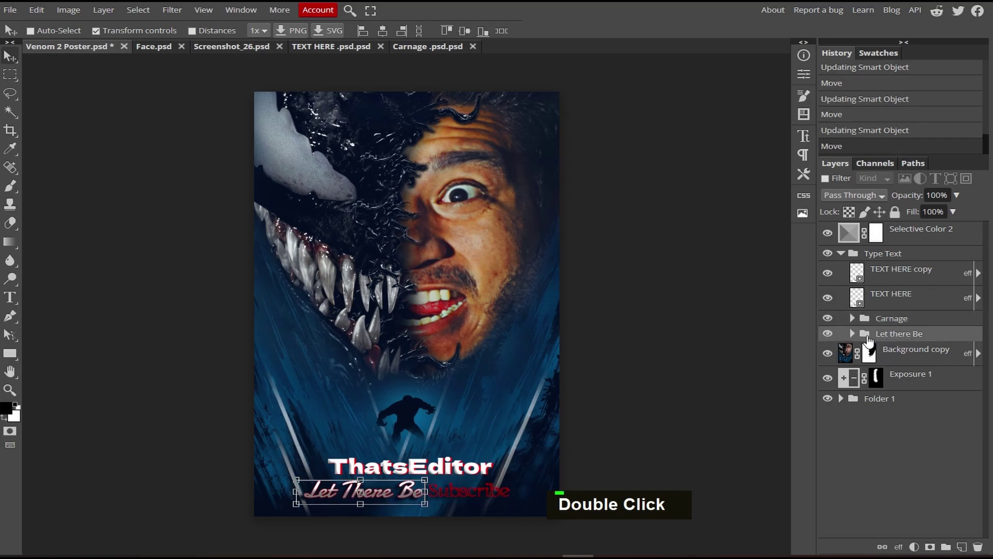
- Erase the Let There Be wording and retype it as 'click the'
double_click(877, 363)
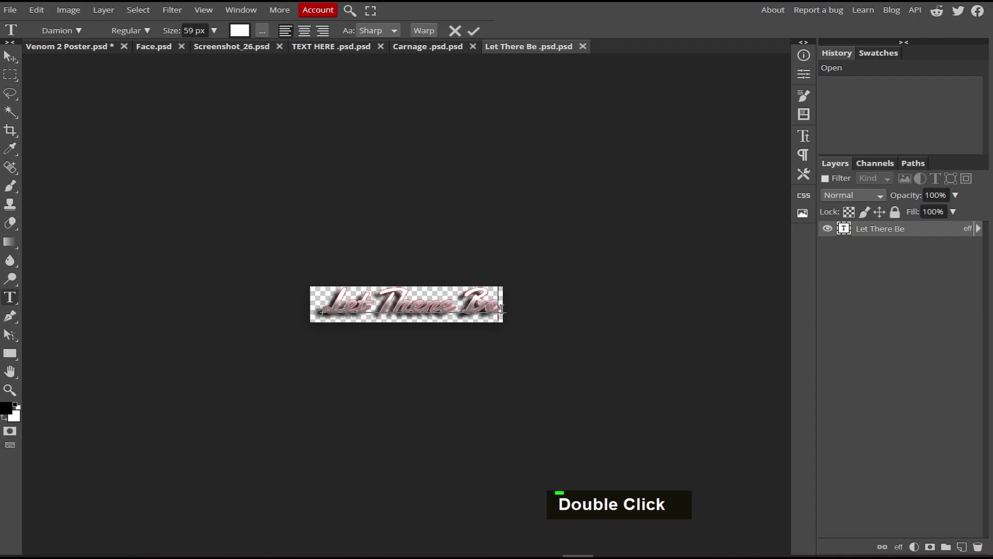
key("BackSpace")
key("BackSpace")
key("BackSpace")
key("BackSpace")
key("BackSpace")
key("BackSpace")
key("BackSpace")
key("BackSpace")
key("BackSpace")
key("BackSpace")
key("BackSpace")
type("click the")
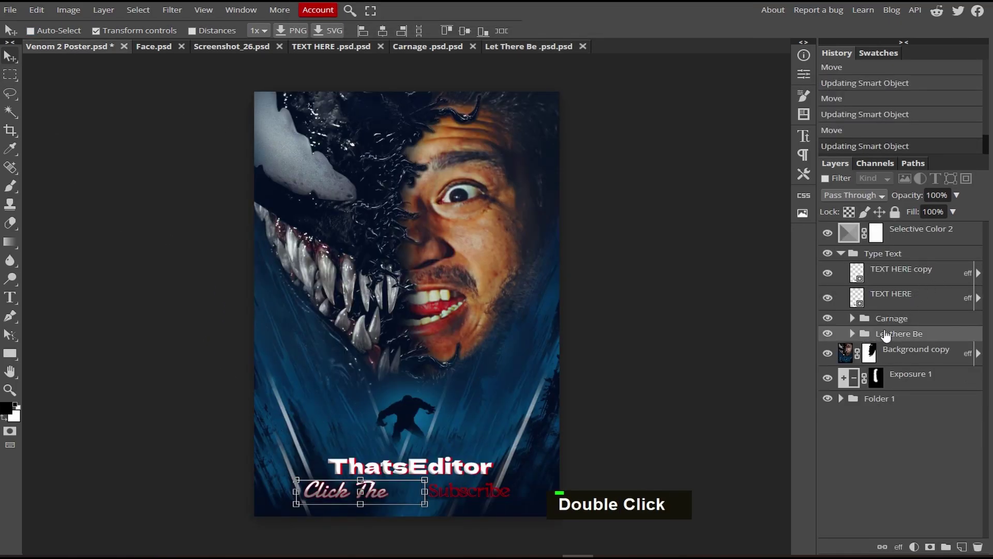
- Bring up the File menu to export the finished poster as a JPG
double_click(413, 492)
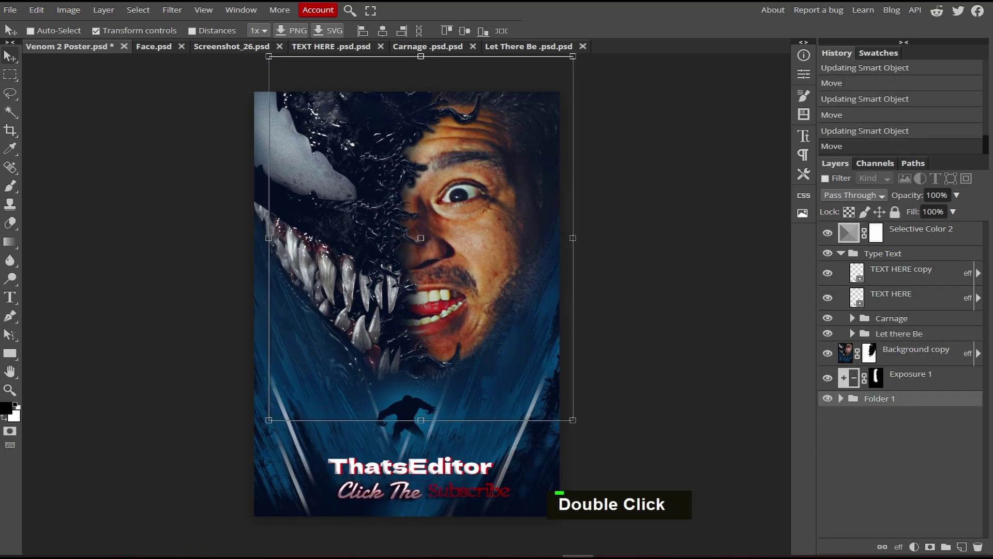
scroll("down", 3)
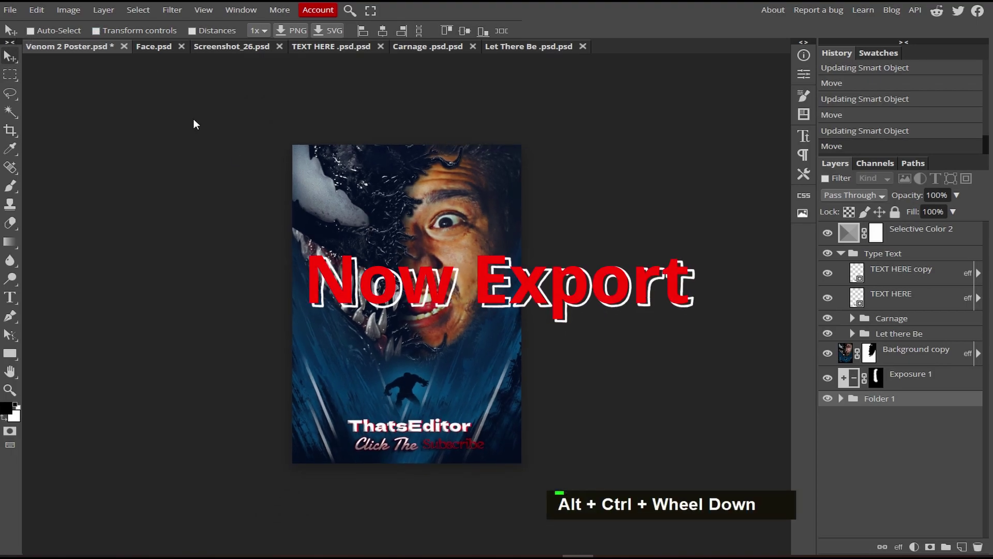
double_click(11, 15)
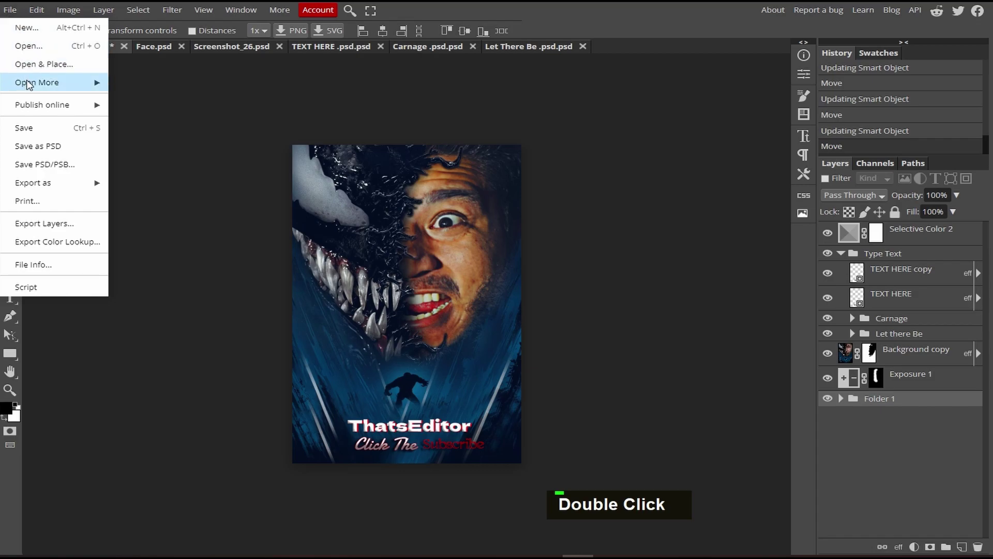